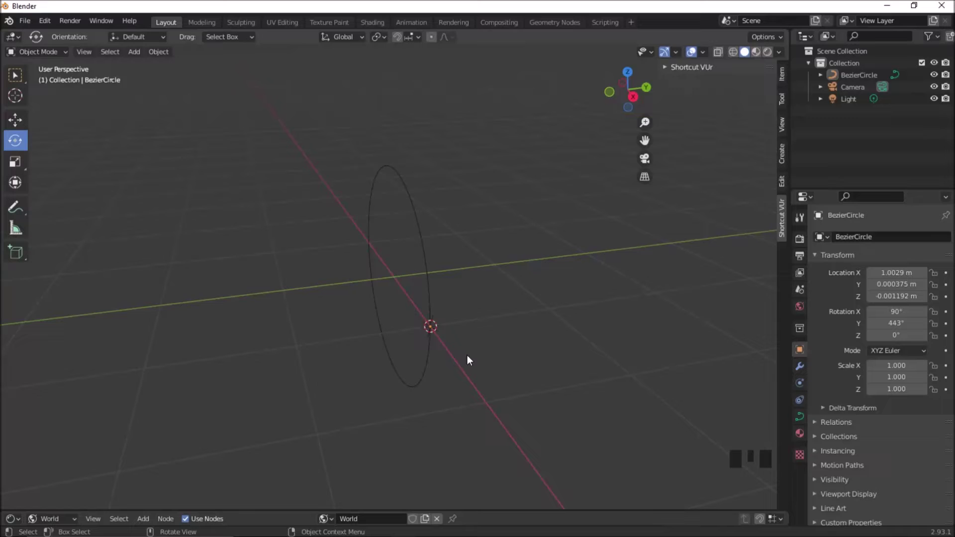
Select the Bezier circle and frame it in the viewport ready for duplication
left_click(438, 305)
left_click_drag(470, 311, 500, 311)
left_click_drag(499, 311, 574, 297)
left_click_drag(573, 297, 593, 295)
left_click(592, 294)
left_click_drag(19, 123, 441, 275)
Duplicate the circle, rotate the copy 45° about Z, then duplicate that copy again
key("shift+d")
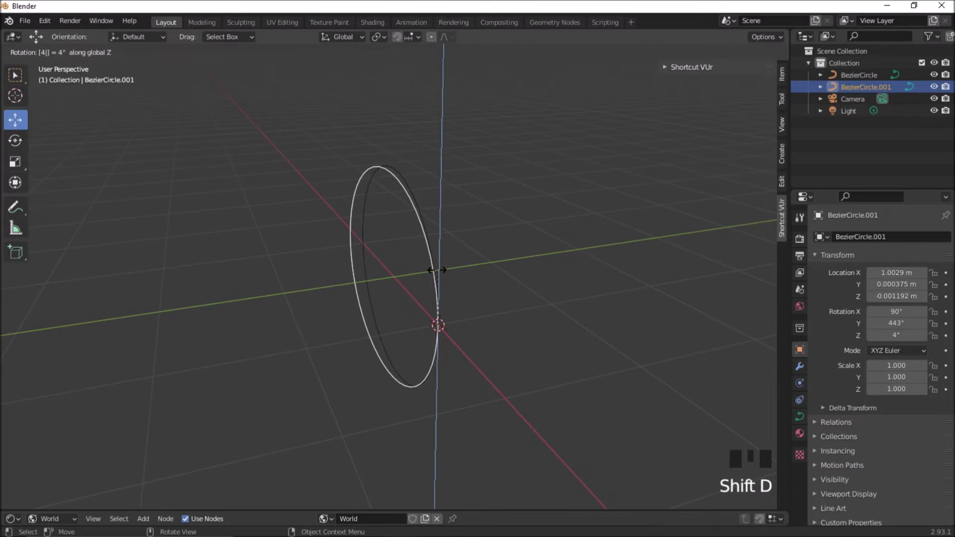
scroll("down", 3)
left_click_drag(427, 279, 437, 295)
left_click(438, 296)
left_click(358, 252)
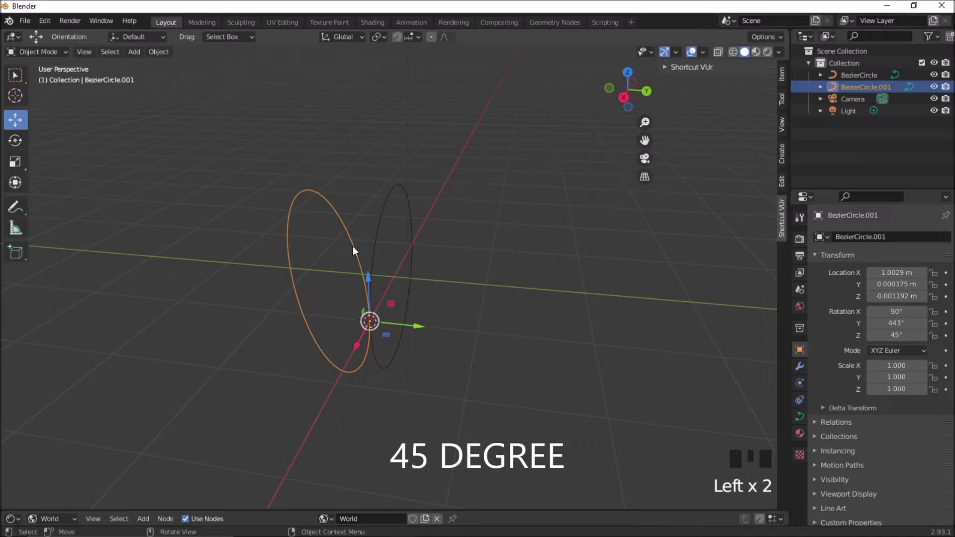
key("shift+d")
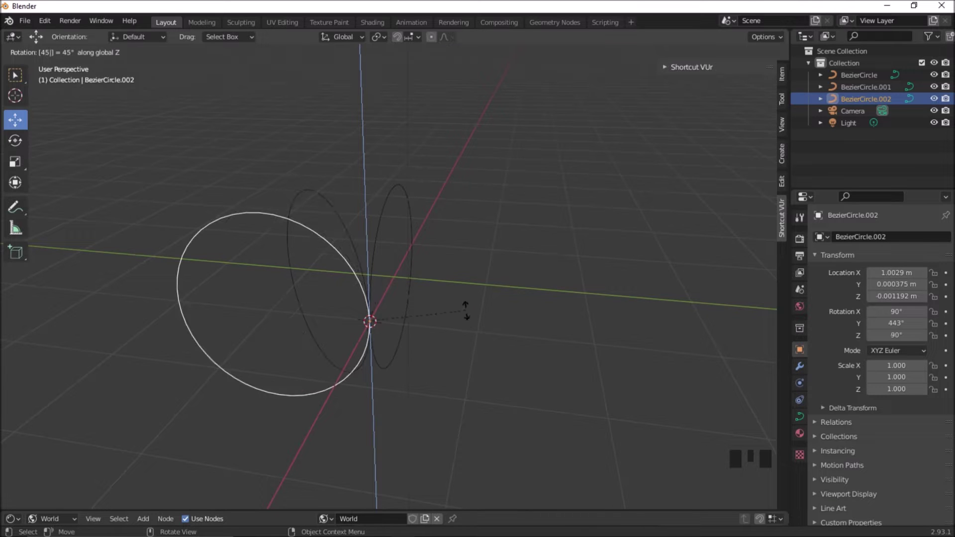
Confirm the third circle's 45° Z turn and duplicate it into BezierCircle.003, rotating 45°
left_click_drag(443, 323, 84, 294)
left_click(84, 294)
left_click(287, 205)
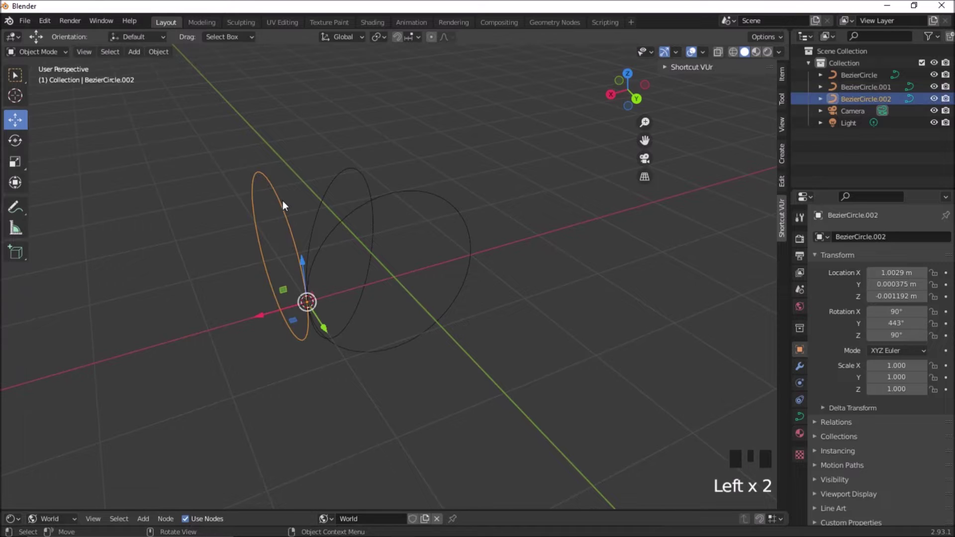
key("shift+d")
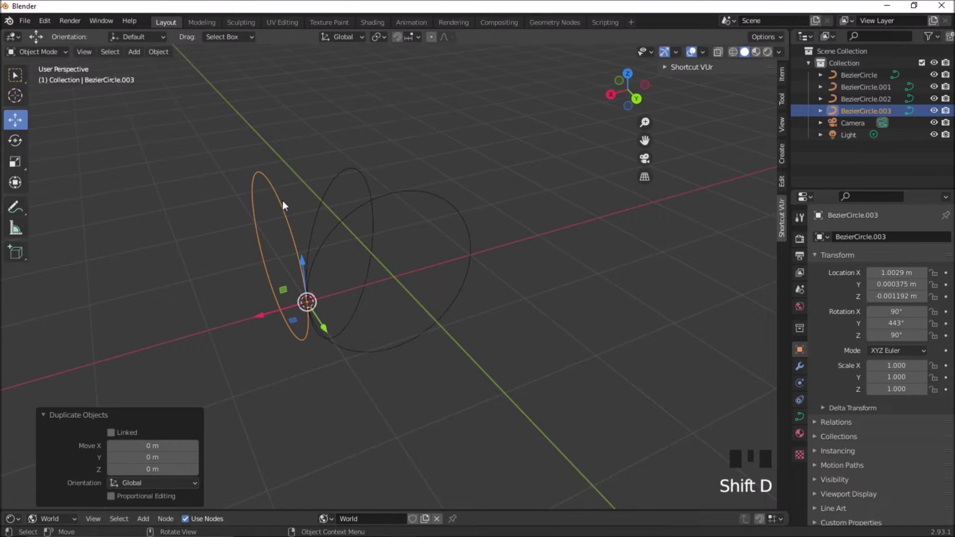
key("r")
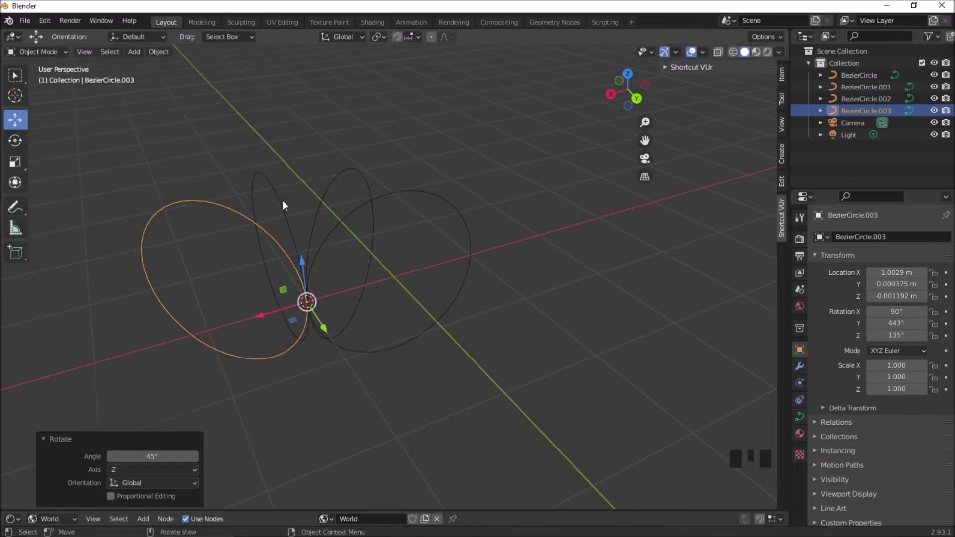
Duplicate once more into BezierCircle.004 and turn it 45° about Z, giving five rings
left_click_drag(430, 279, 322, 361)
left_click(322, 361)
left_click(276, 198)
key("shift+d")
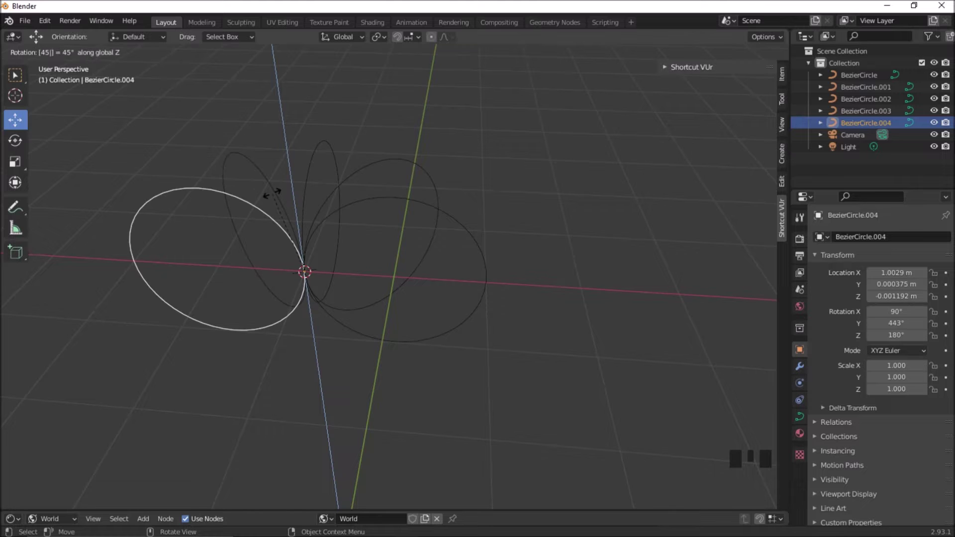
left_click_drag(328, 344, 229, 354)
left_click(229, 353)
left_click(363, 155)
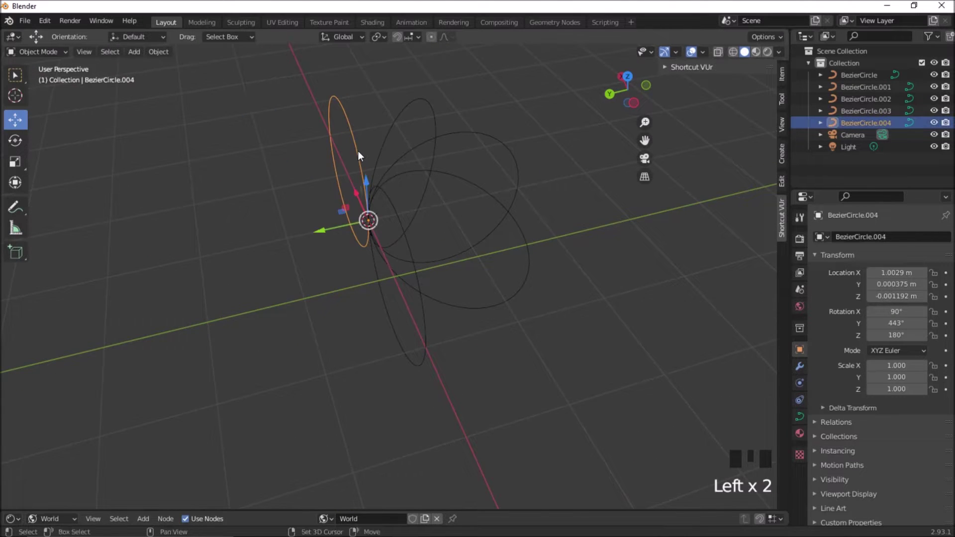
Duplicate the latest circle and confirm its 45° Z rotation as the sixth ring
key("shift+d")
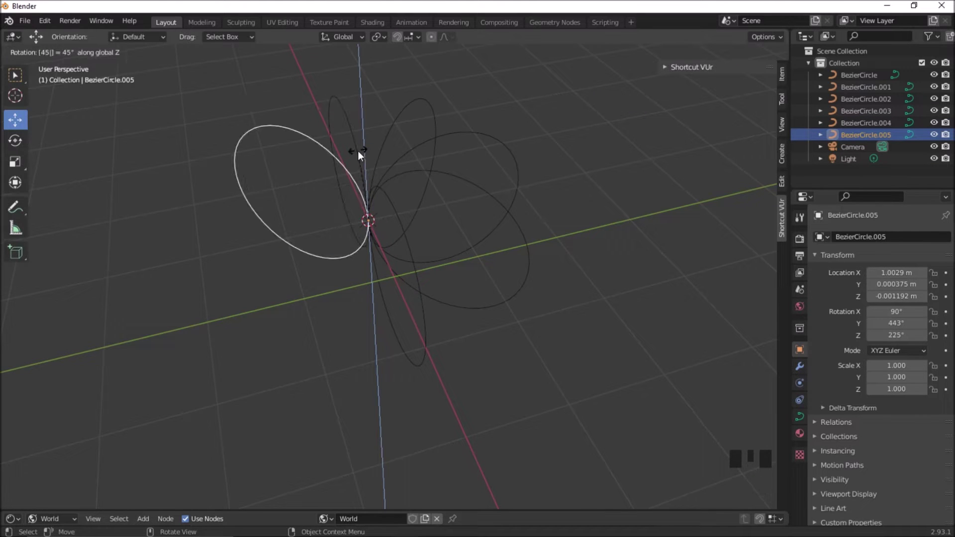
scroll("down", 3)
left_click_drag(445, 268, 677, 174)
left_click(676, 174)
scroll("up", 3)
left_click(505, 194)
Duplicate again and rotate the seventh circle 45° about Z
key("shift+d")
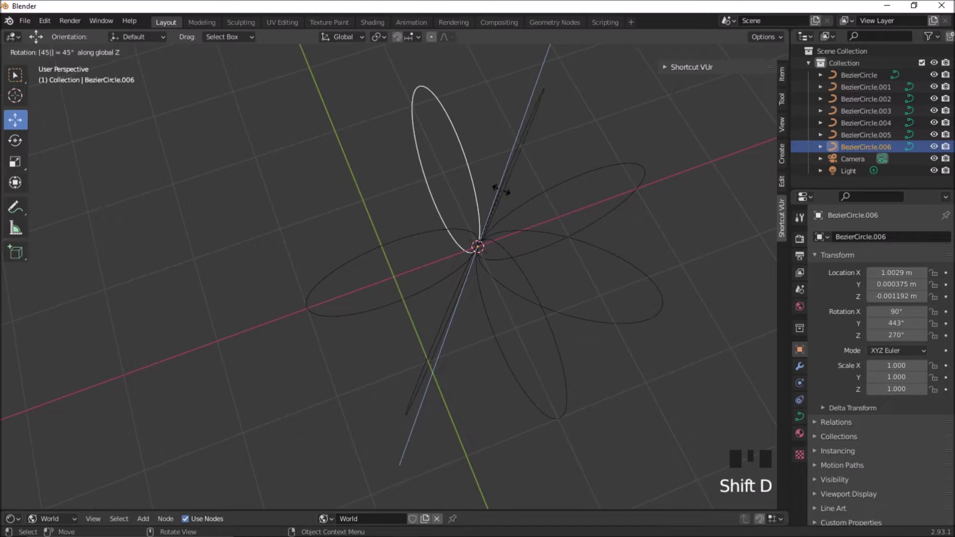
scroll("up", 3)
left_click_drag(540, 211, 606, 272)
left_click(606, 272)
left_click(546, 279)
Make the final copy BezierCircle.007 turned 45°, completing the eight-ring flower
key("shift+d")
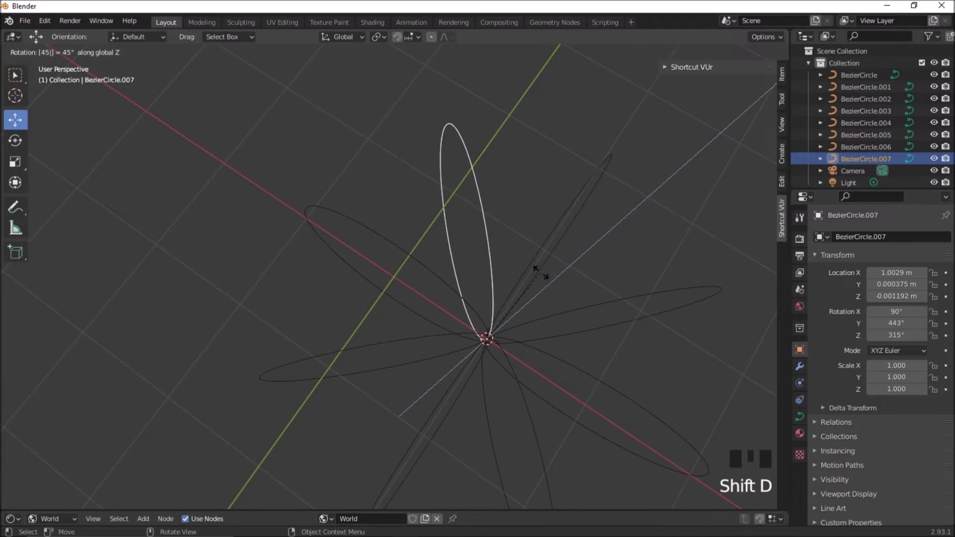
left_click_drag(559, 286, 552, 241)
scroll("down", 3)
left_click_drag(540, 205, 615, 275)
left_click(614, 275)
scroll("down", 3)
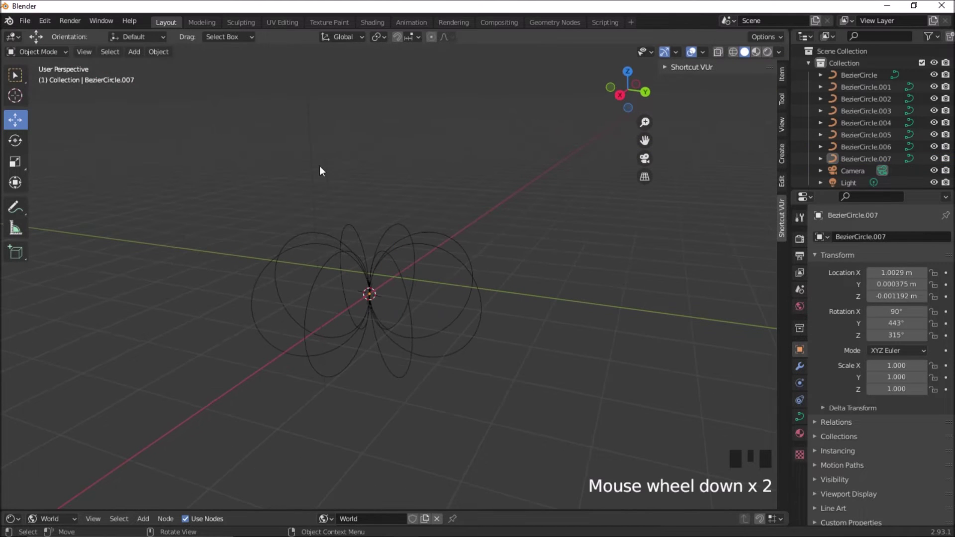
Select all eight circles and join them into one curve object, BezierCircle.007
left_click(270, 173)
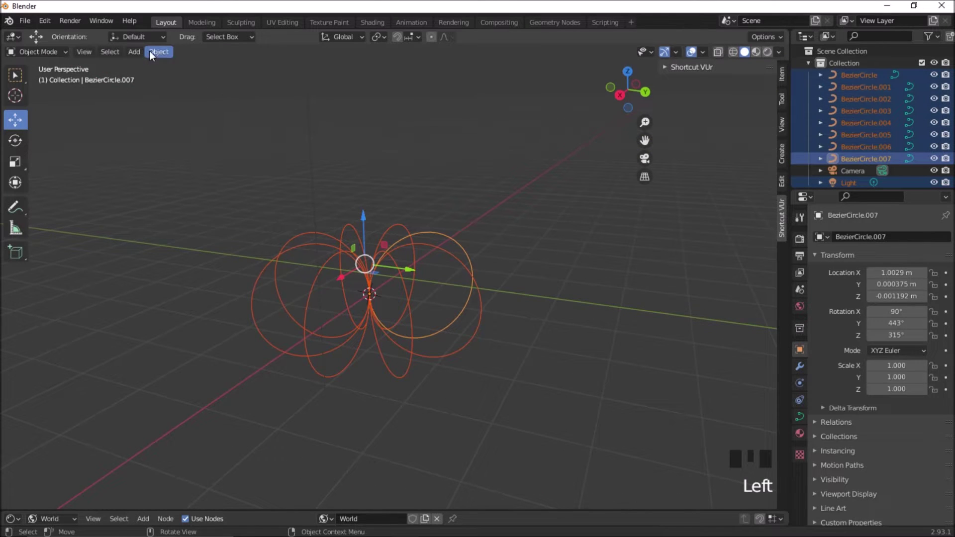
left_click_drag(154, 55, 575, 309)
left_click(575, 308)
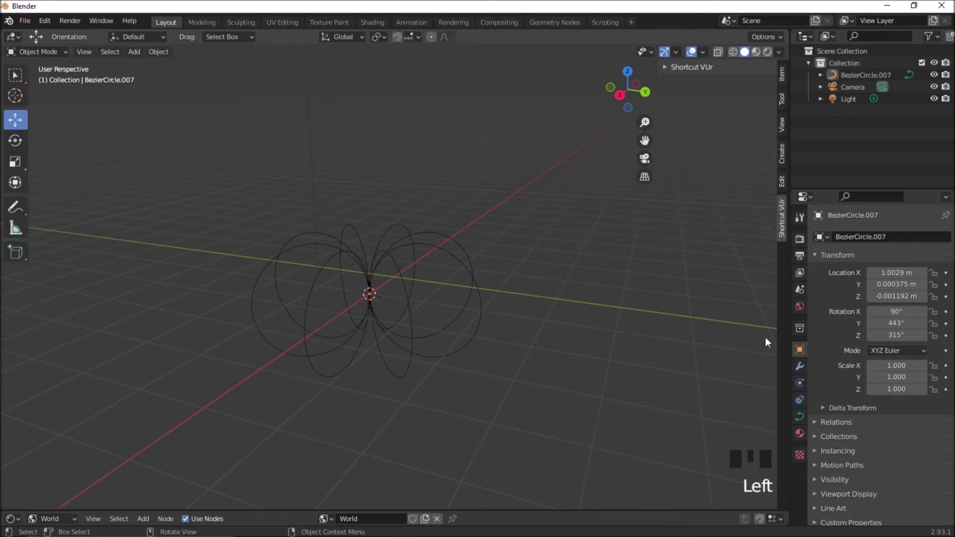
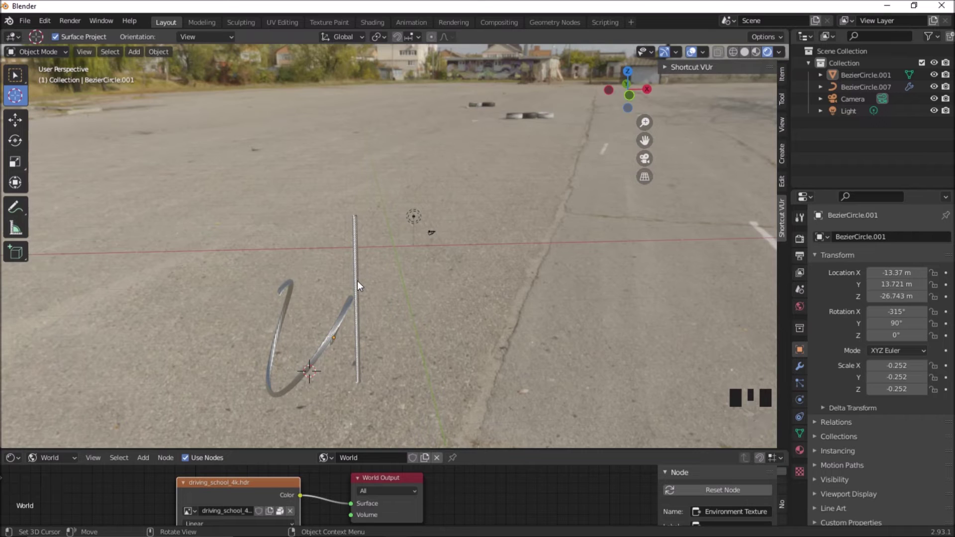
Select the straight rope piece and duplicate it as BezierCircle.002
left_click(364, 287)
left_click(28, 123)
key("shift+d")
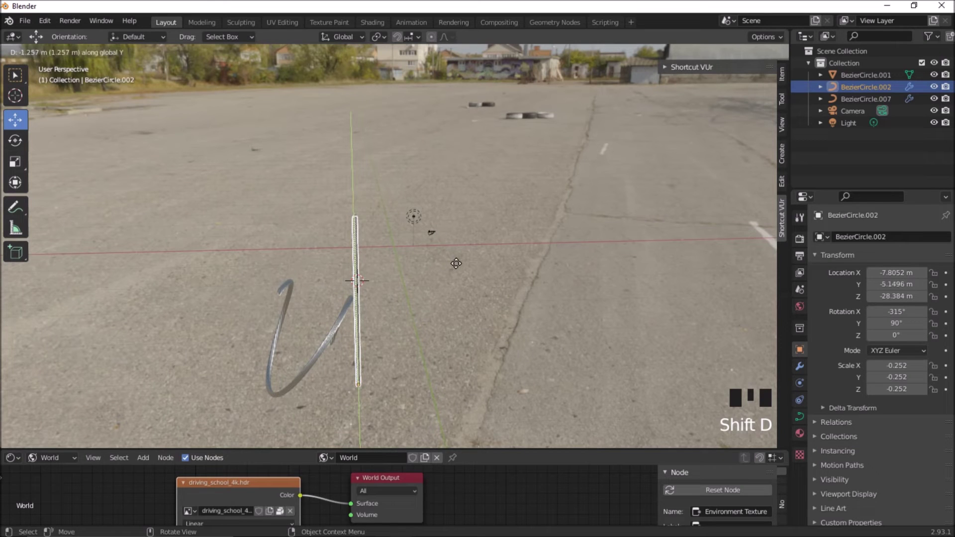
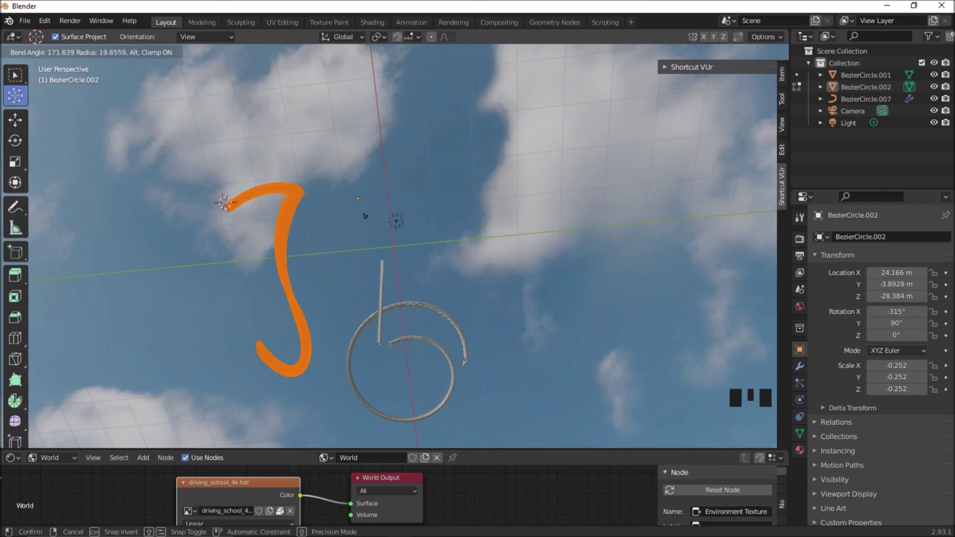
left_click_drag(46, 59, 142, 182)
left_click_drag(142, 182, 227, 181)
scroll("up", 3)
left_click_drag(231, 163, 460, 205)
left_click_drag(523, 201, 471, 205)
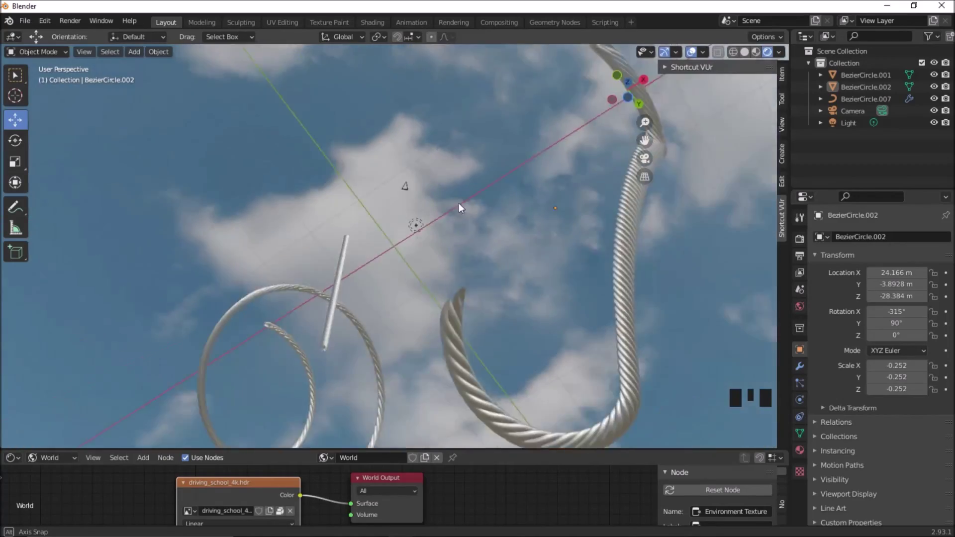
middle_click(441, 217)
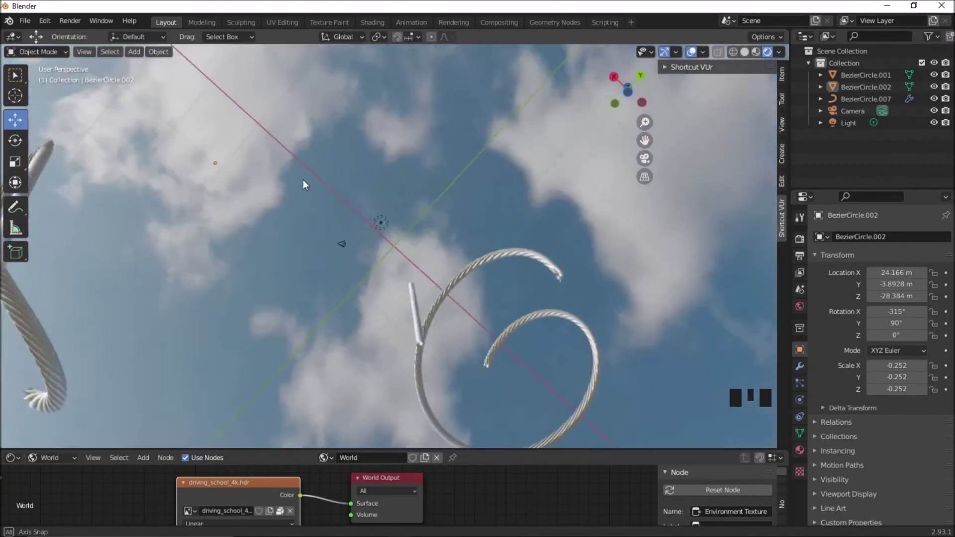